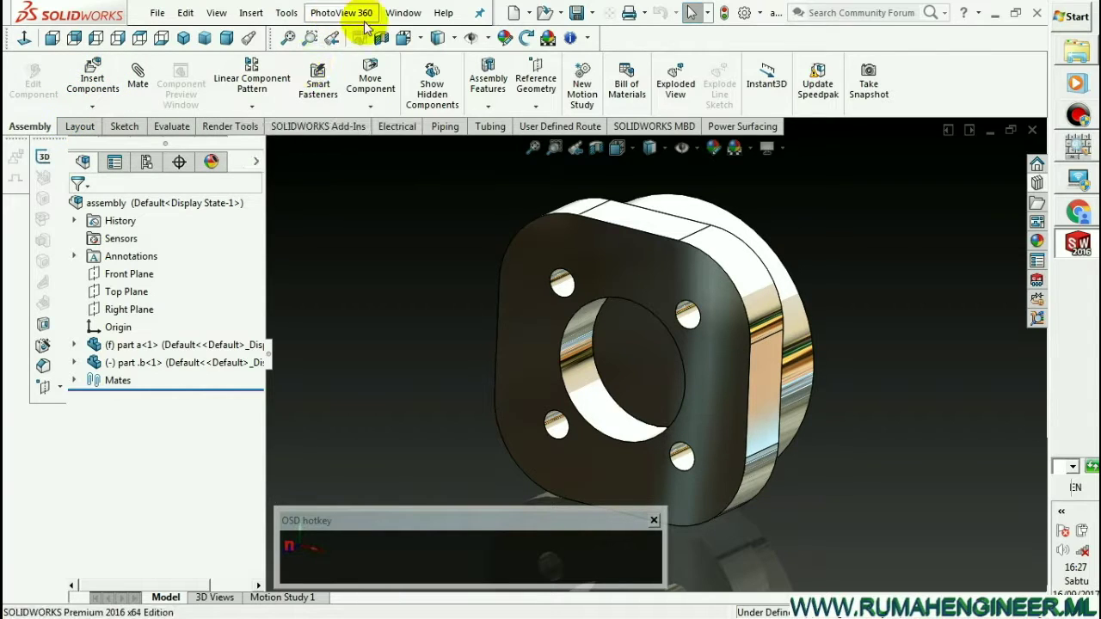
# Select part b's face visible through part a's centre opening
pyautogui.click(336, 204)
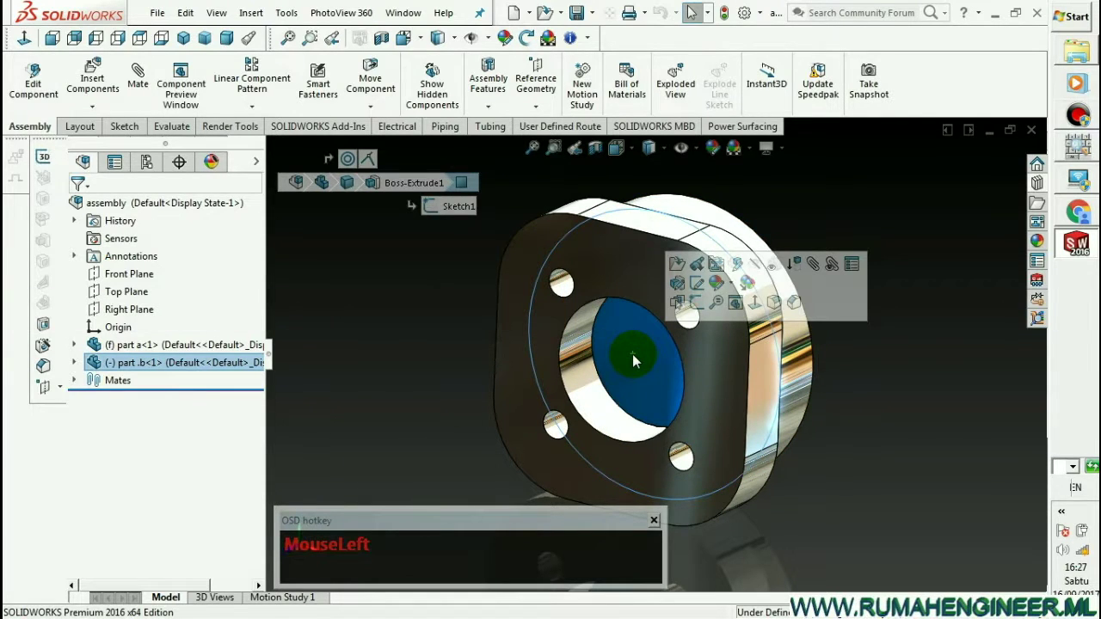
# Bring up part b's context actions and begin editing it within the assembly
pyautogui.moveTo(636, 357); pyautogui.dragTo(637, 362)
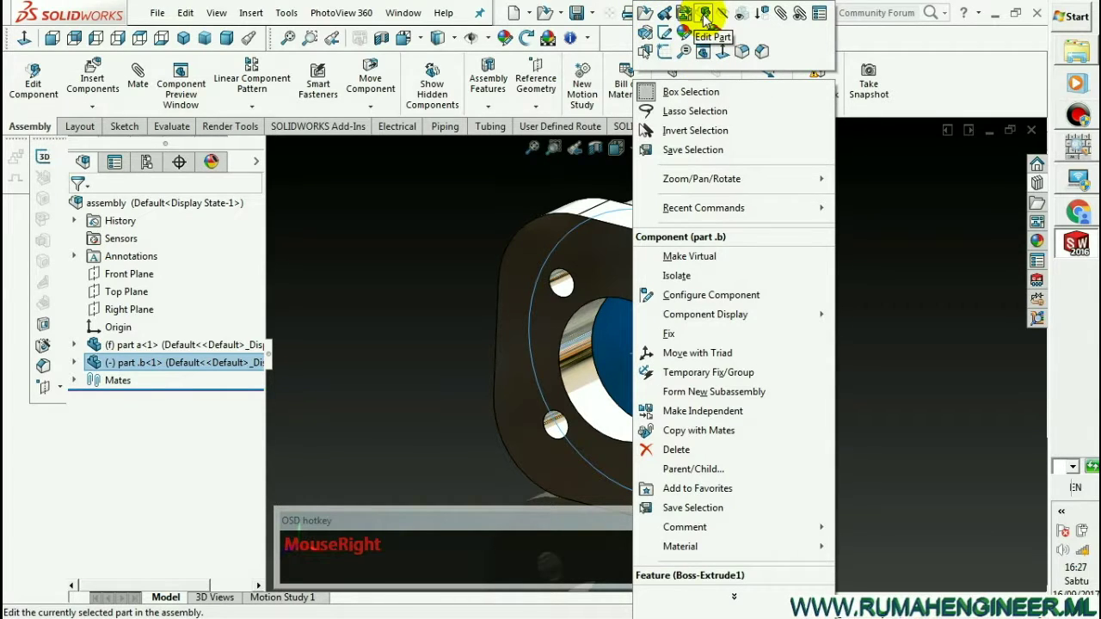
pyautogui.moveTo(475, 221); pyautogui.dragTo(748, 281)
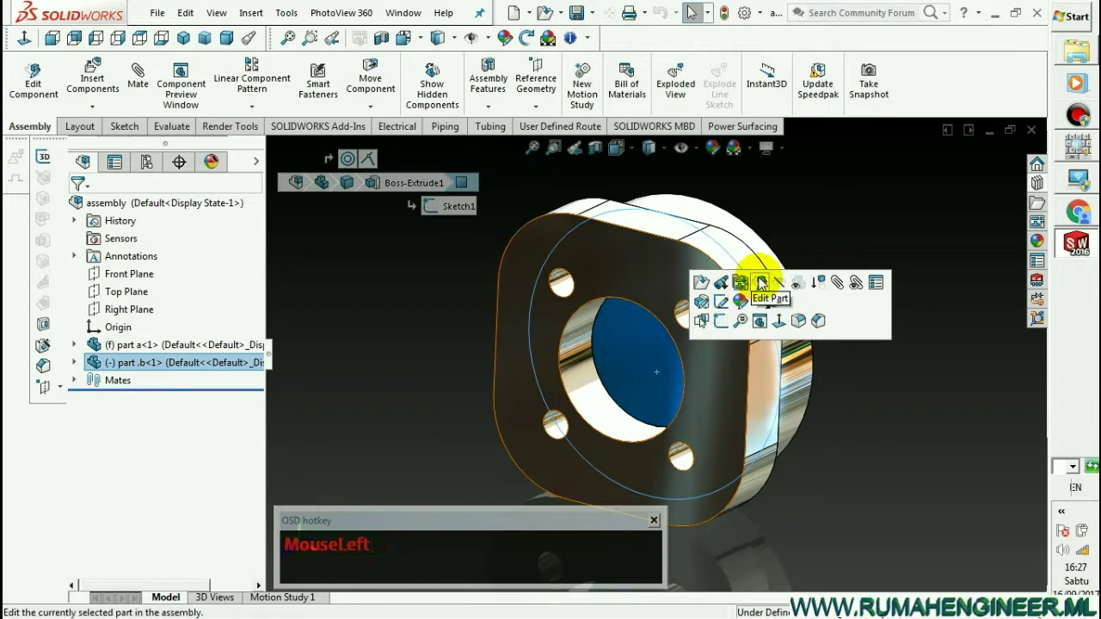
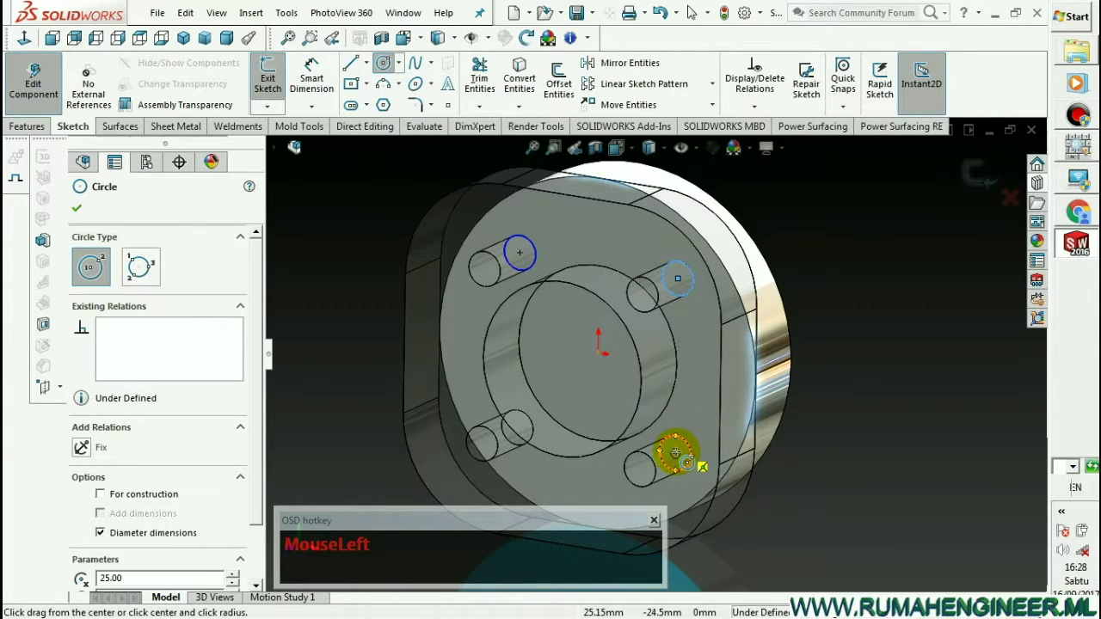
# Sketch a circle sized to part a's bolt hole and adjust its relations from the context options
pyautogui.scroll(3)
pyautogui.scroll(-3)
pyautogui.scroll(-3)
pyautogui.scroll(3)
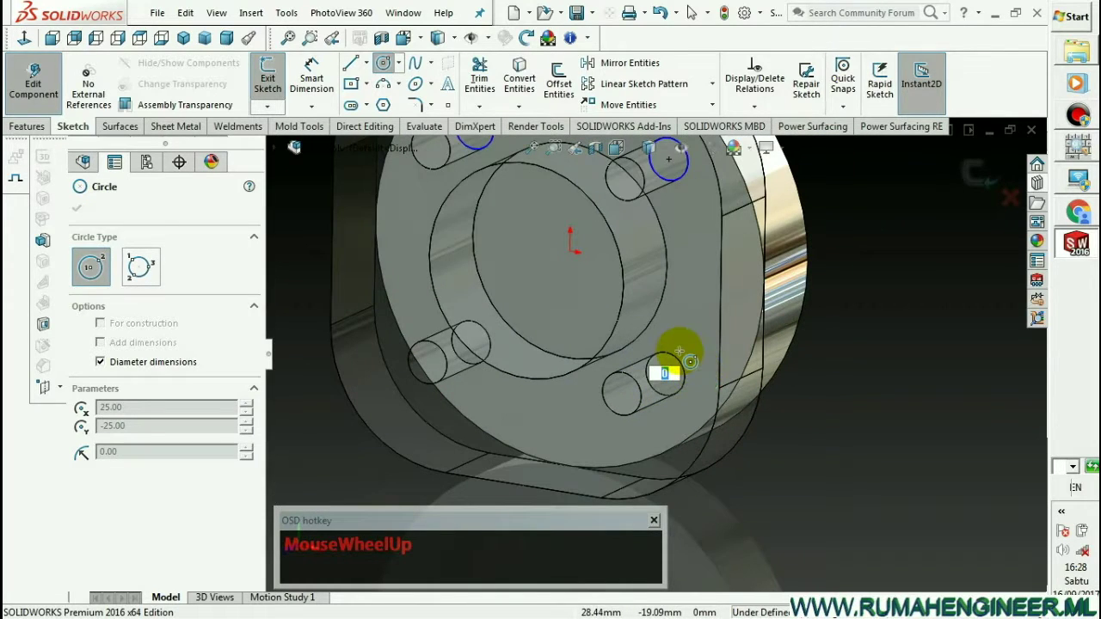
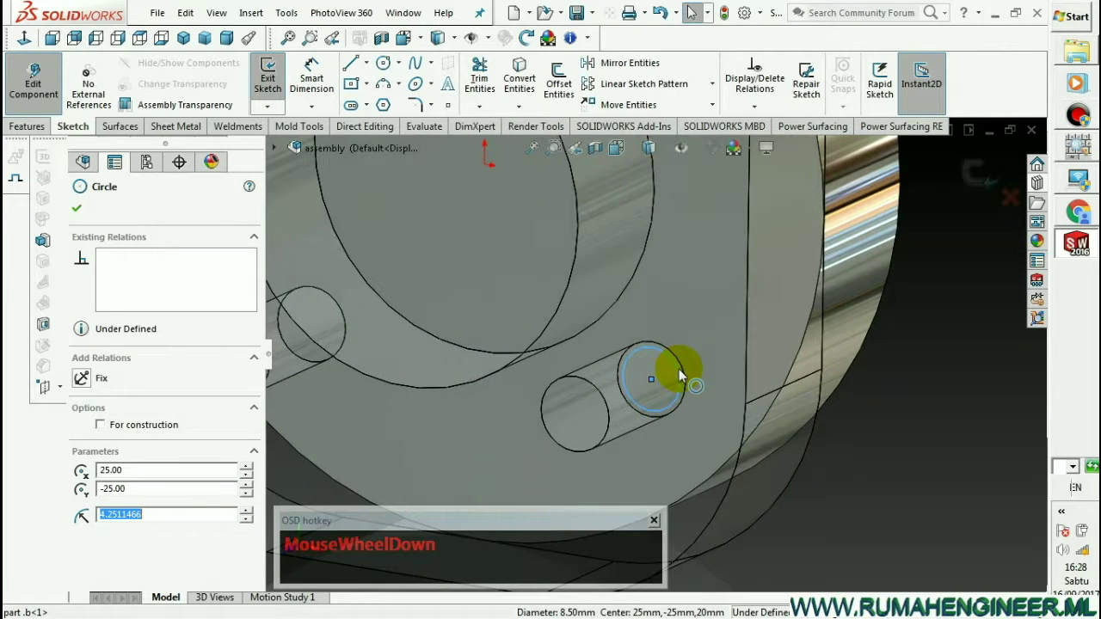
pyautogui.moveTo(682, 365); pyautogui.dragTo(891, 455)
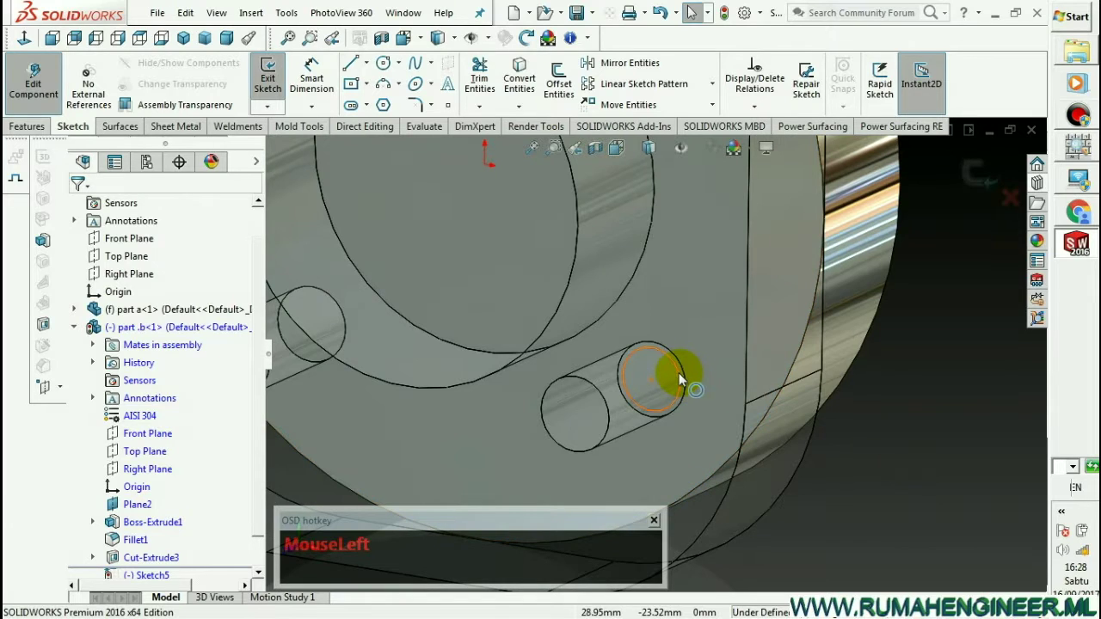
pyautogui.rightClick(680, 375)
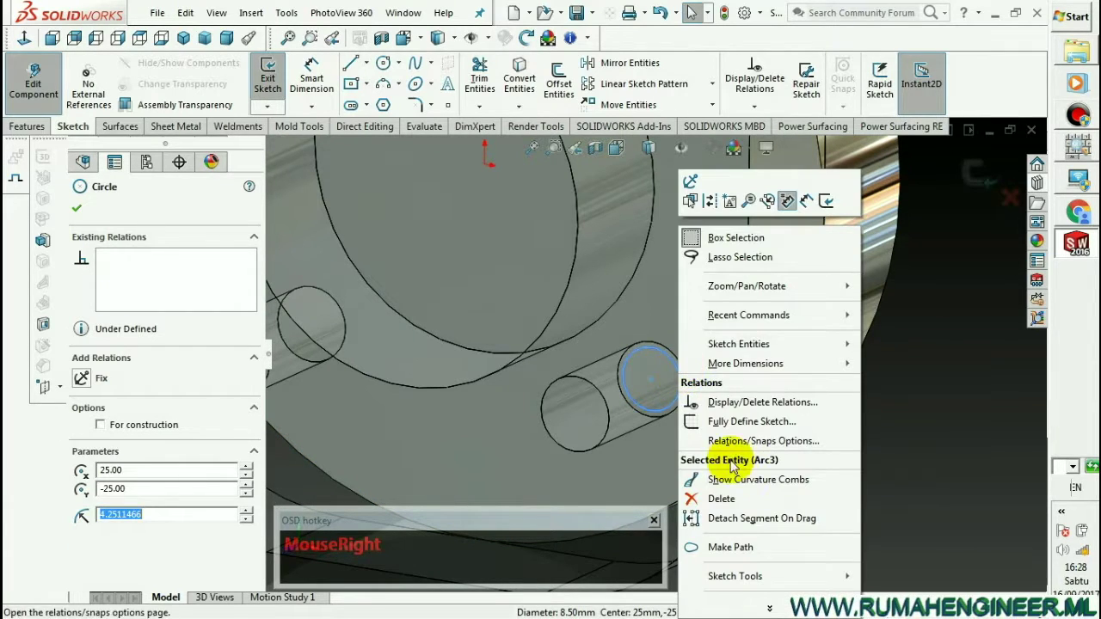
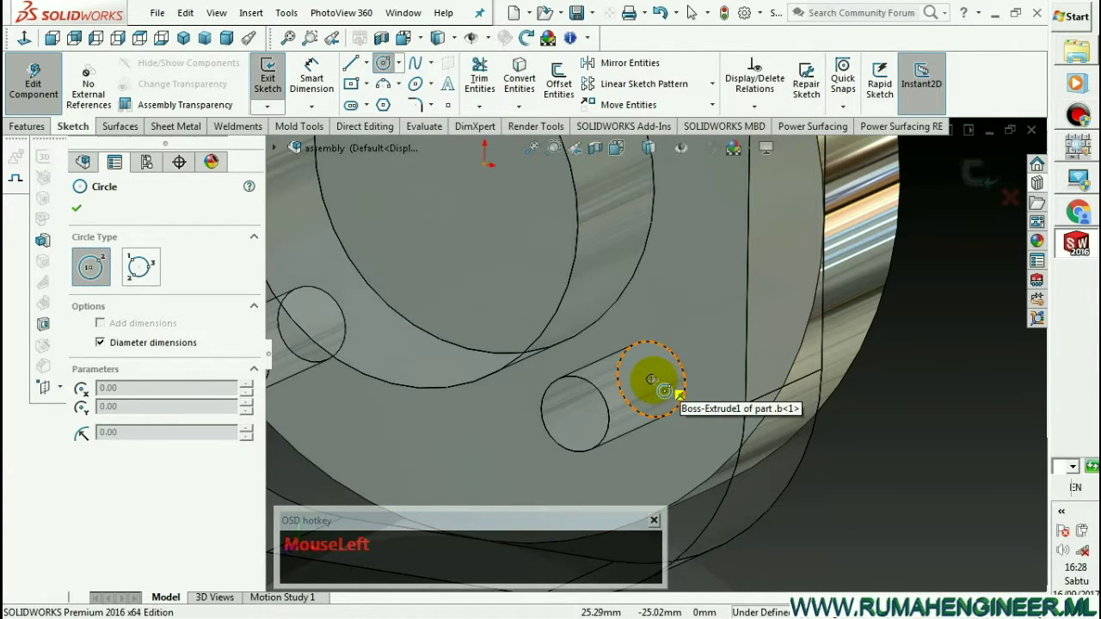
pyautogui.scroll(3)
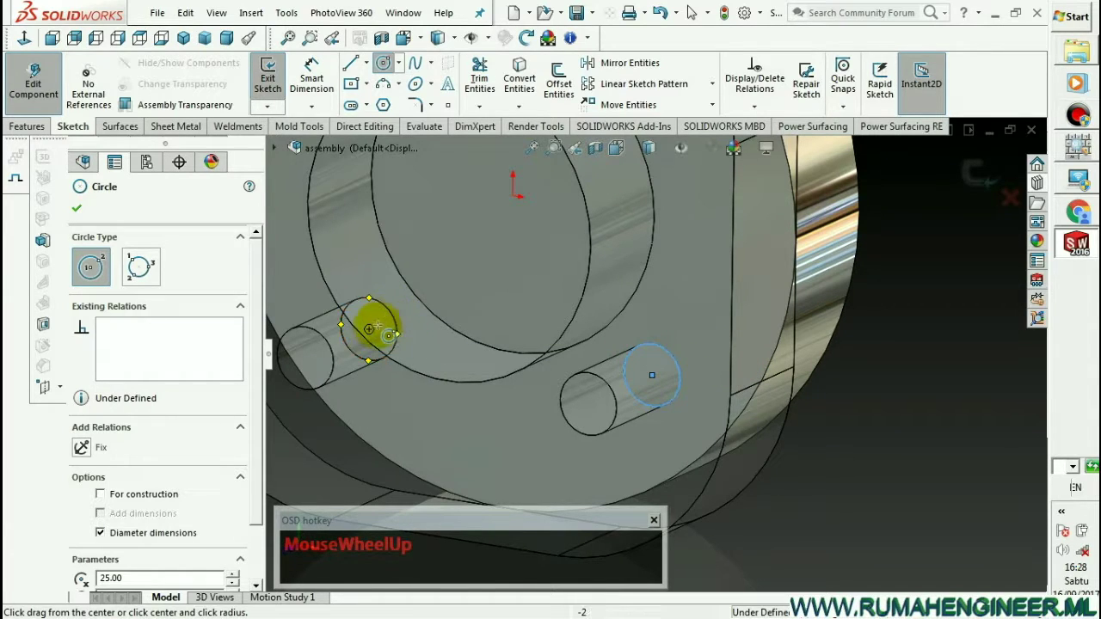
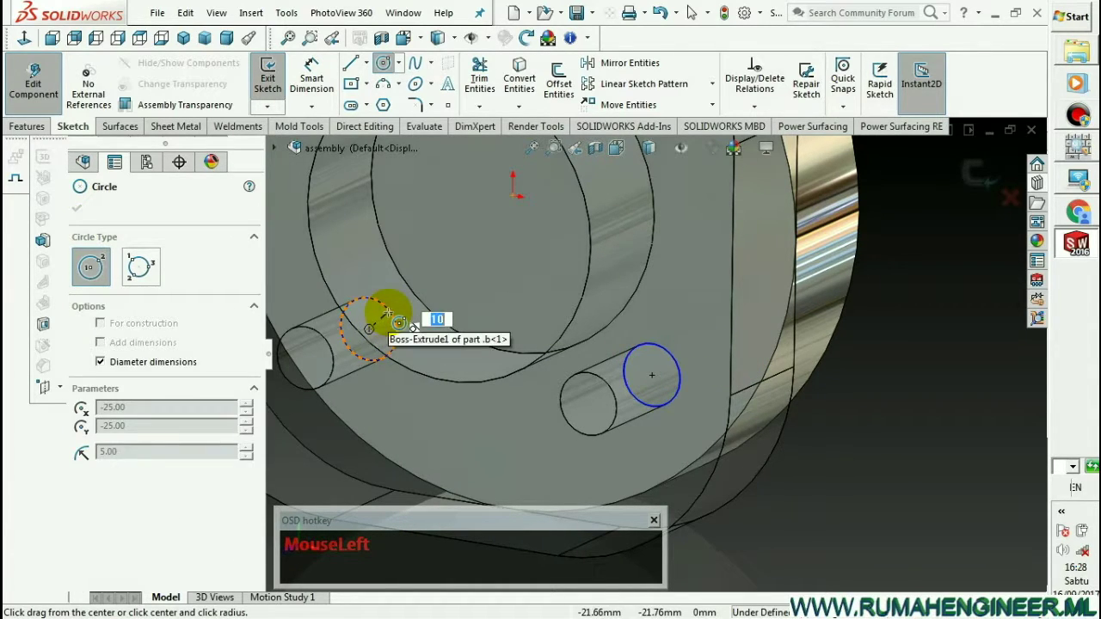
pyautogui.scroll(-3)
pyautogui.scroll(3)
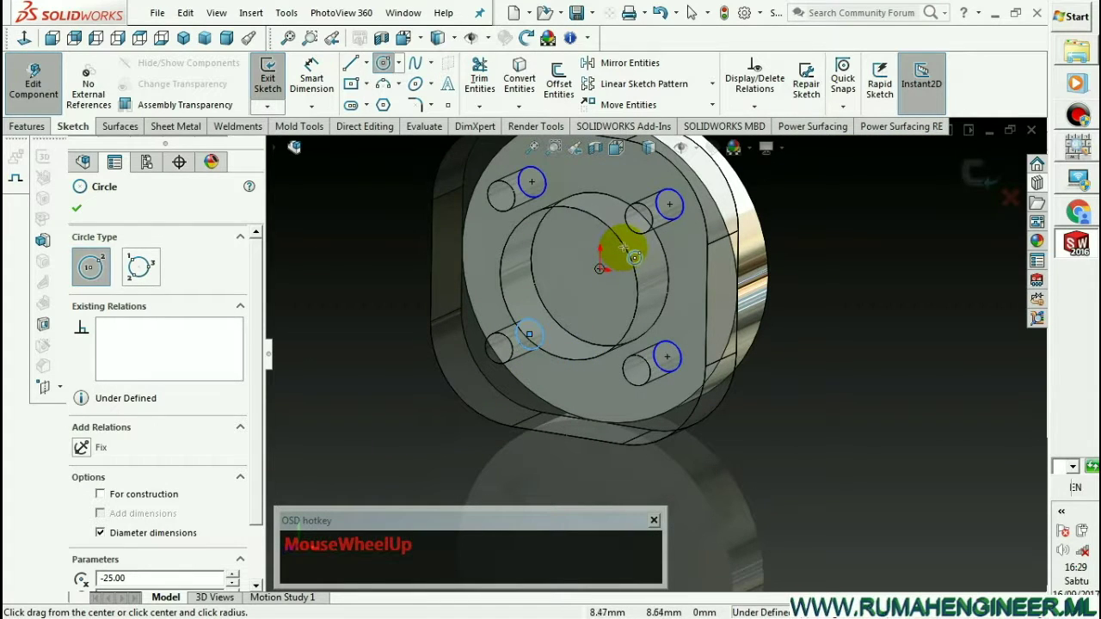
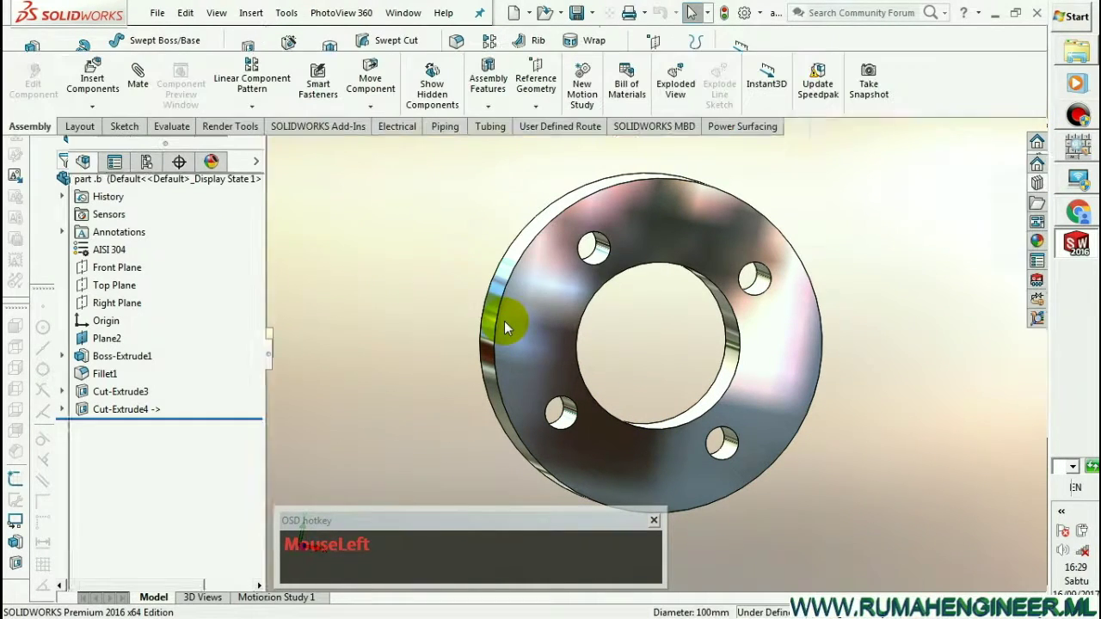
# Inspect part b's new holes by rotating it, then return to the full assembly
pyautogui.scroll(3)
pyautogui.moveTo(602, 331); pyautogui.dragTo(737, 238)
pyautogui.click(638, 154)
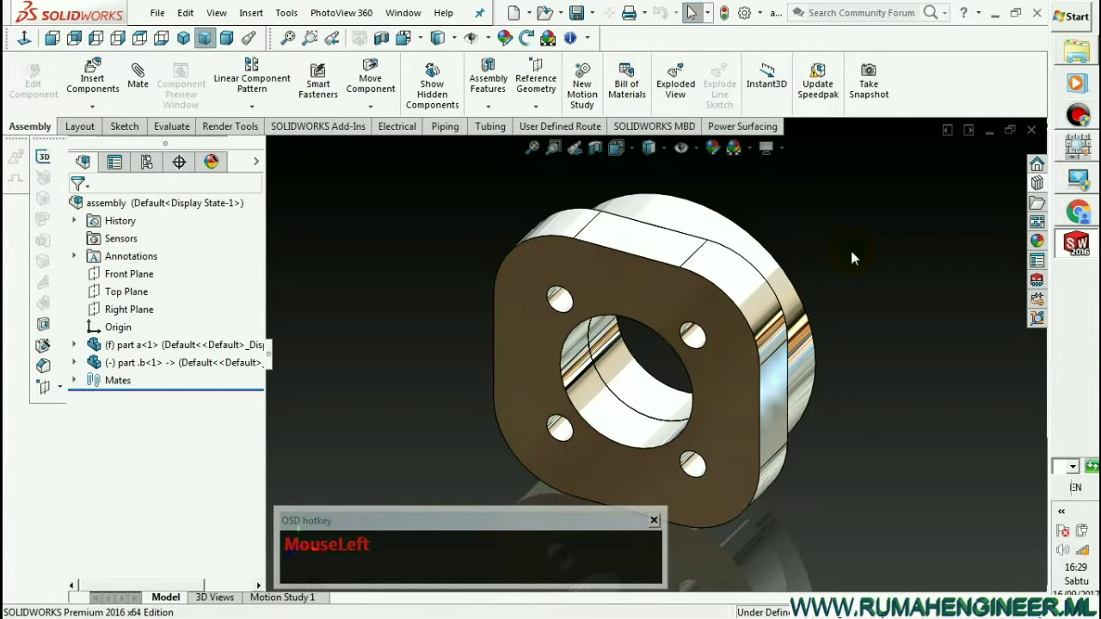